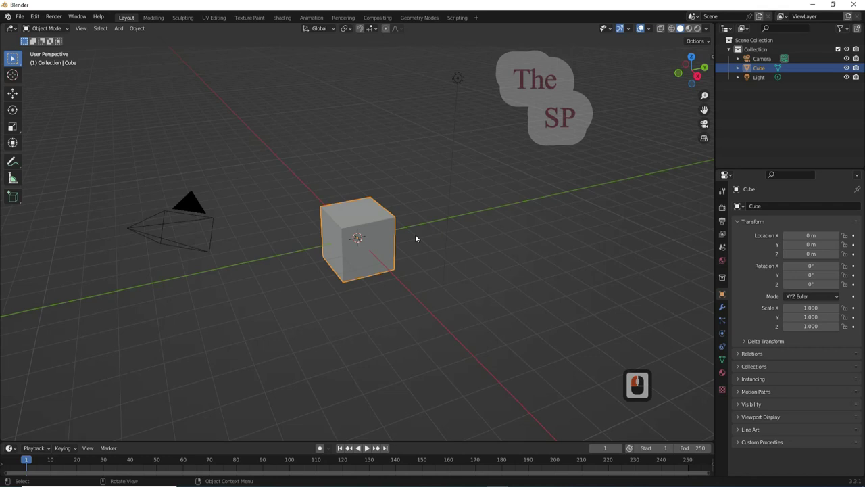
Step: Delete the default cube and add a UV sphere in its place
left_click(387, 240)
key("Delete")
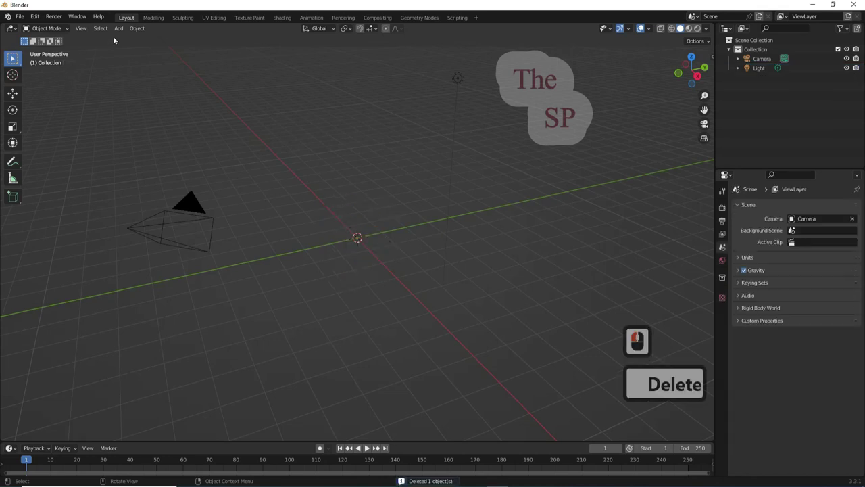
left_click(120, 30)
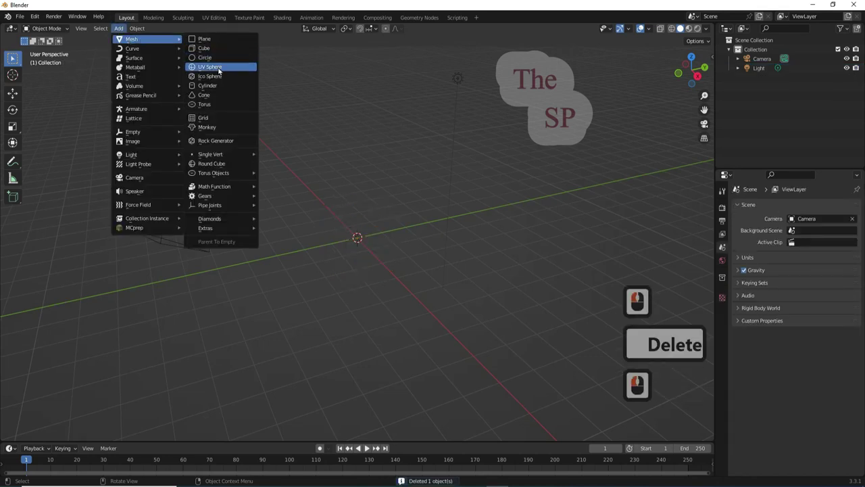
left_click(219, 71)
middle_click(384, 265)
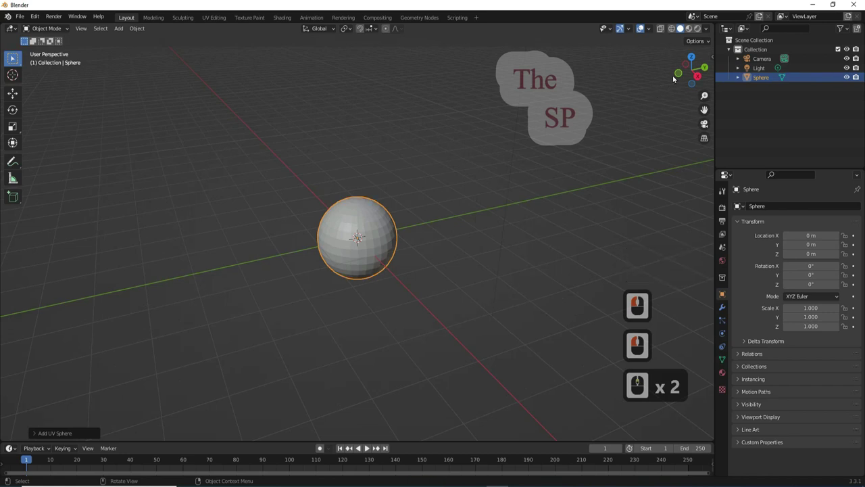
Step: View the sphere in front orthographic with X-ray and enter Edit Mode
left_click(680, 77)
left_click(676, 31)
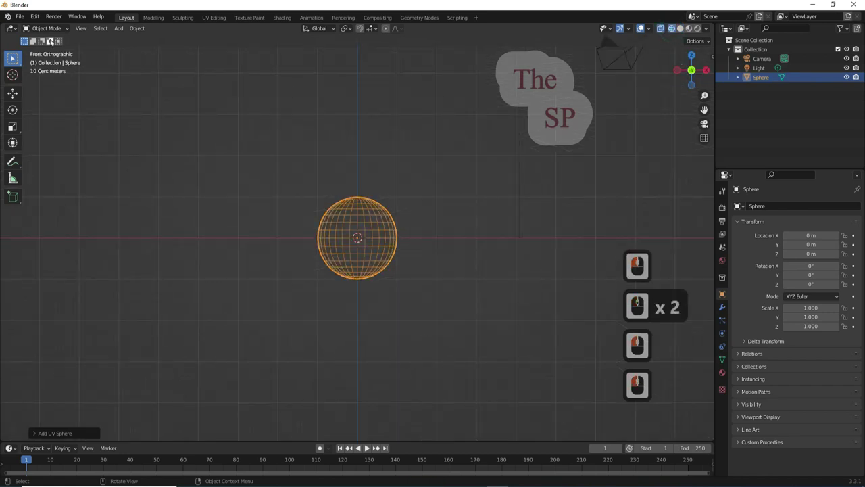
left_click(12, 58)
left_click(12, 58)
Step: Separate the left half of the sphere's vertices into its own object
middle_click(12, 58)
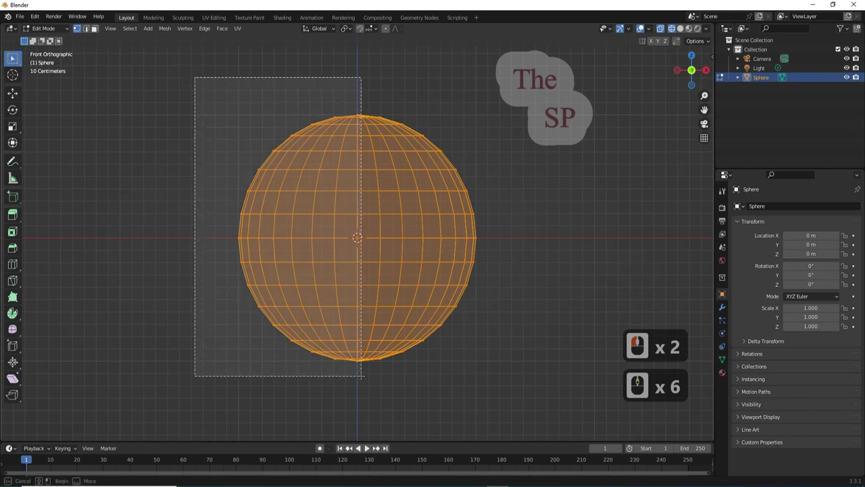
left_click(12, 58)
right_click(12, 58)
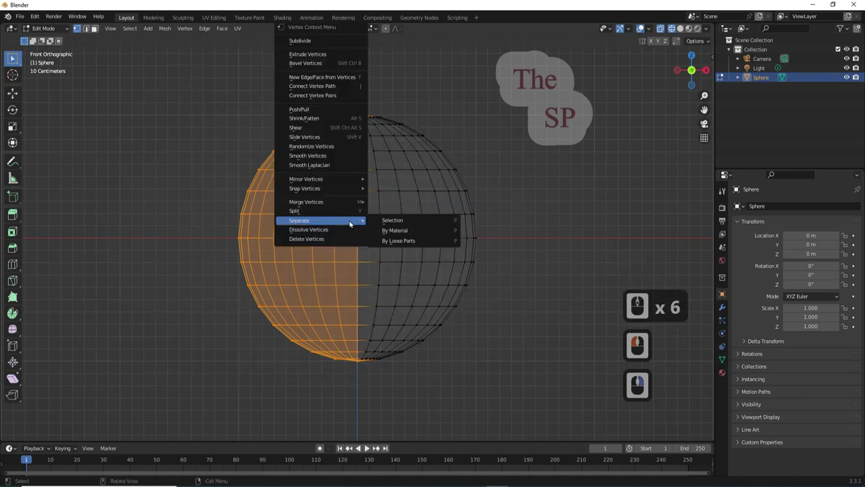
left_click(12, 59)
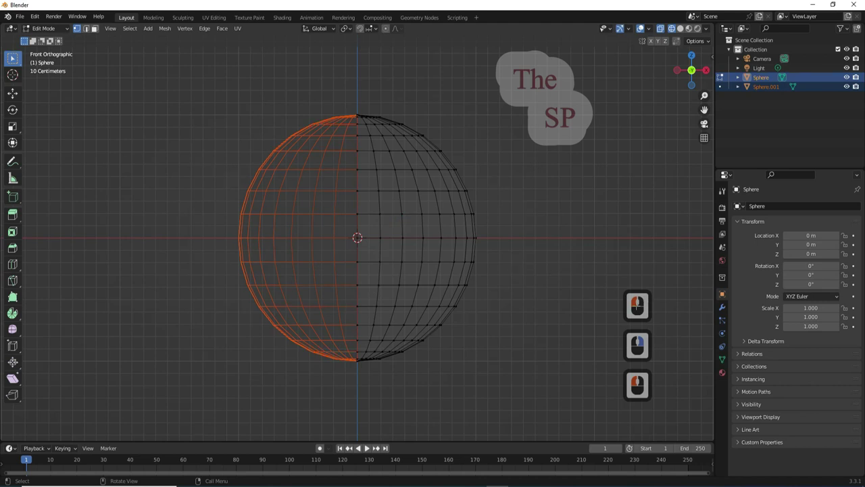
Step: Rotate the separated half 90 degrees so its pole faces front
left_click(40, 44)
left_click(12, 58)
left_click(12, 58)
type("90")
key("Return")
Step: Select both halves and join them back into one object
left_click(209, 257)
left_click(135, 31)
left_click(148, 119)
left_click(12, 58)
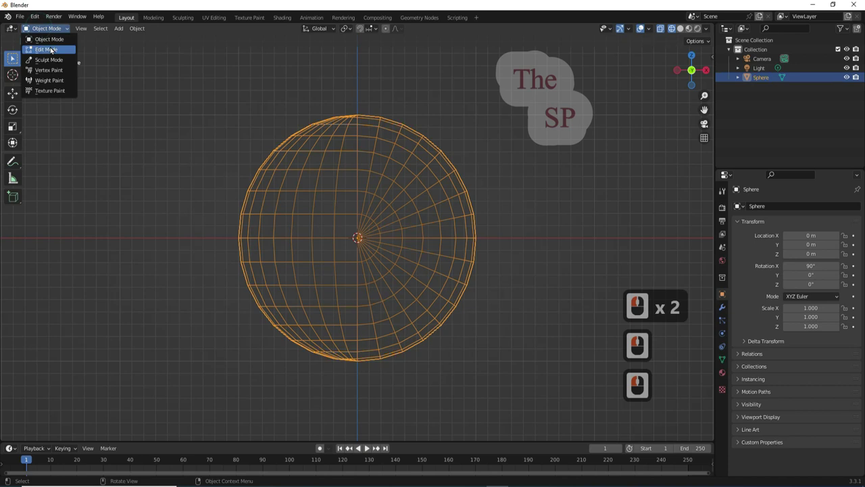
Step: Merge all vertices by distance to weld the halves, then switch to edge select
left_click(12, 59)
key("a")
key("m")
left_click(12, 58)
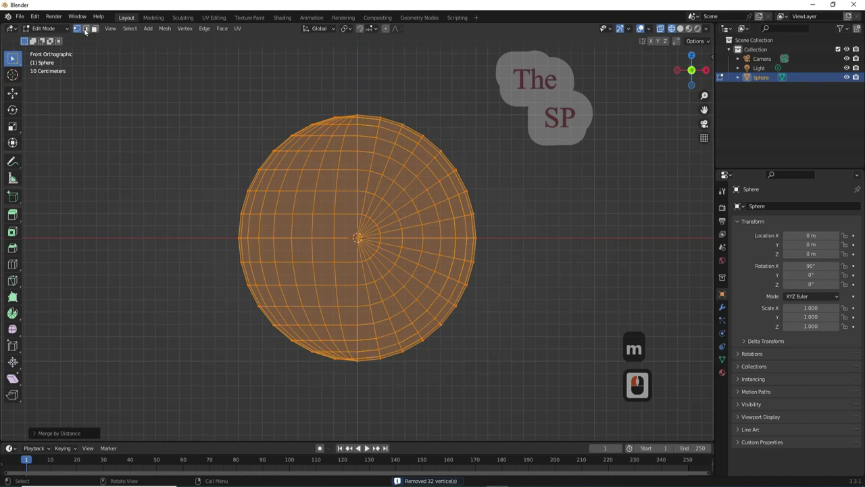
left_click(86, 32)
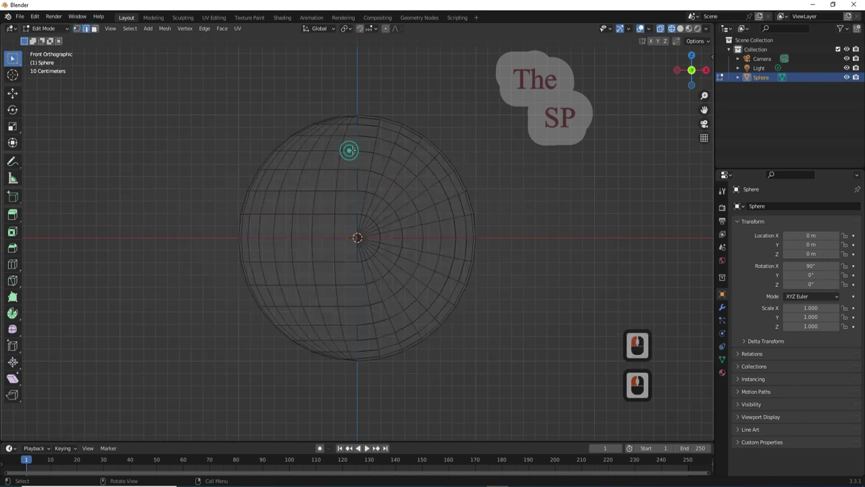
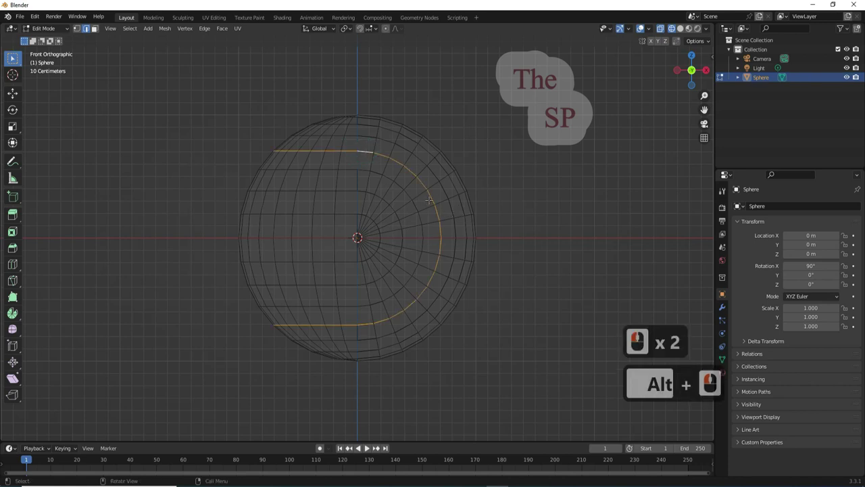
Step: Bevel the selected U-shaped seam path into a strip with Ctrl+B
key("ctrl+b")
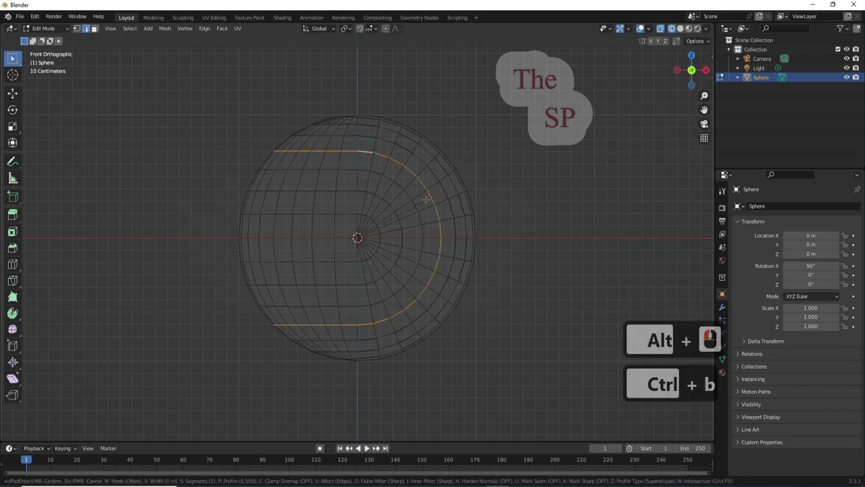
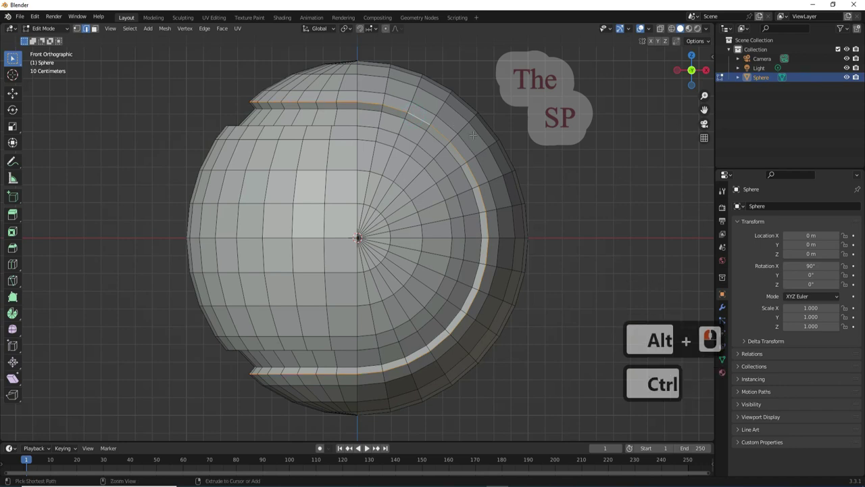
Step: Bevel the groove's rim edge loop to round it off
key("ctrl+b")
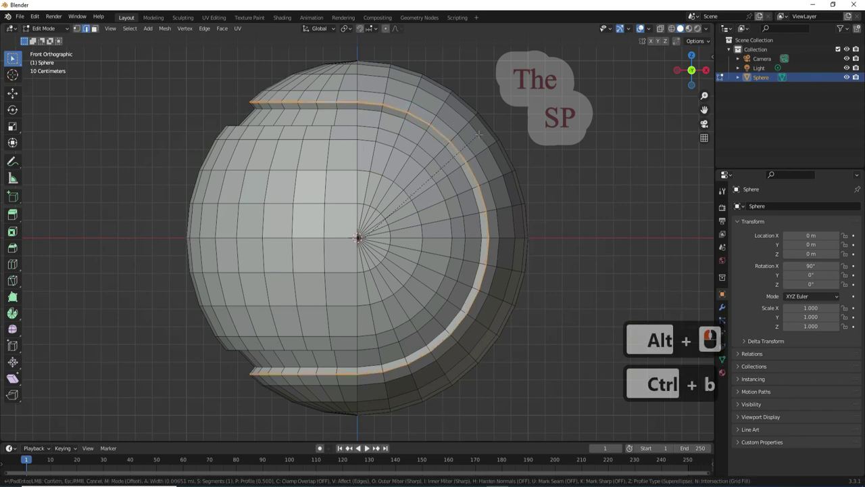
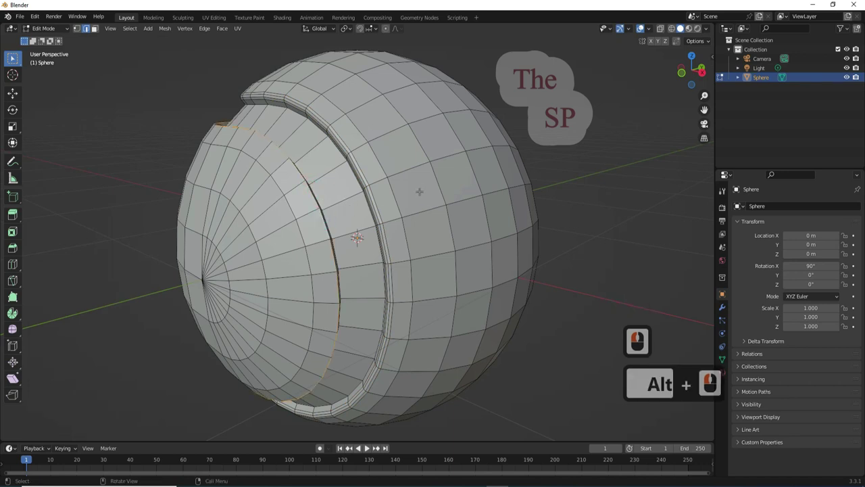
Step: Bevel the other groove edge with a rounded three-segment bevel
key("ctrl+b")
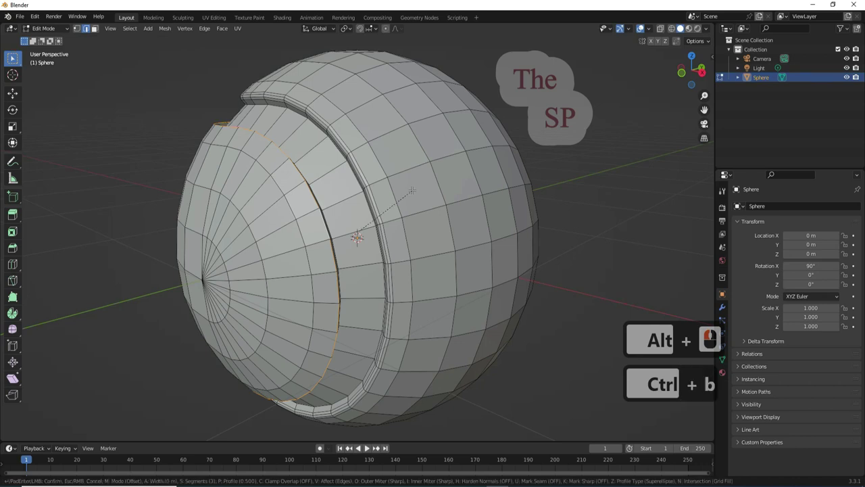
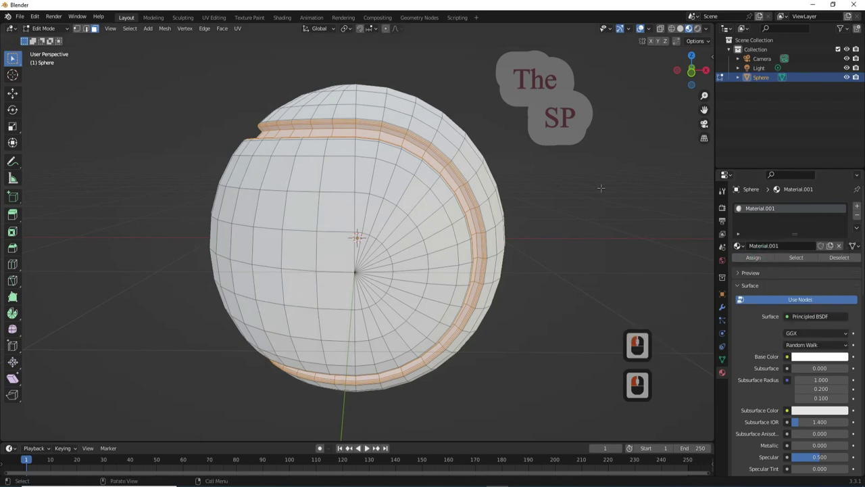
Step: Invert the selection and create a new material with a green base colour
key("ctrl+i")
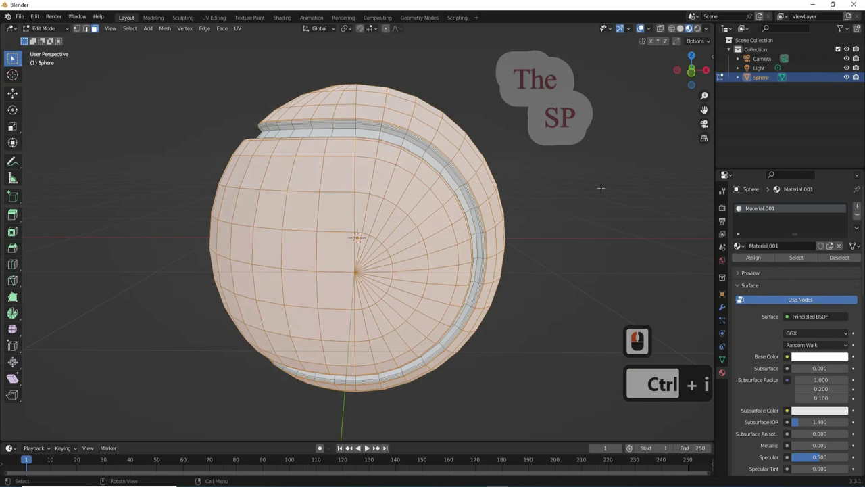
left_click(856, 204)
left_click(809, 270)
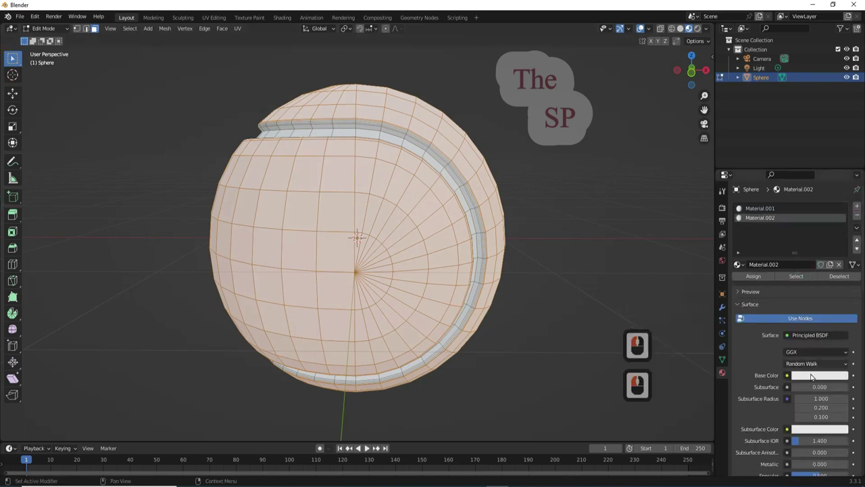
left_click(805, 364)
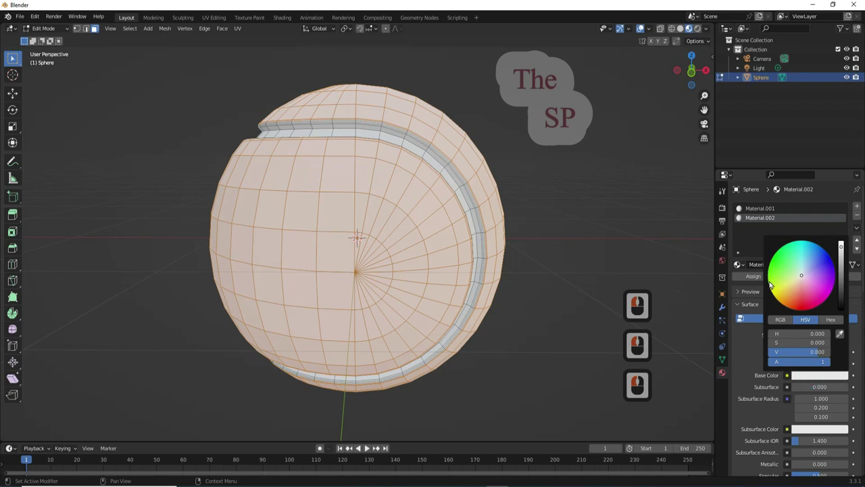
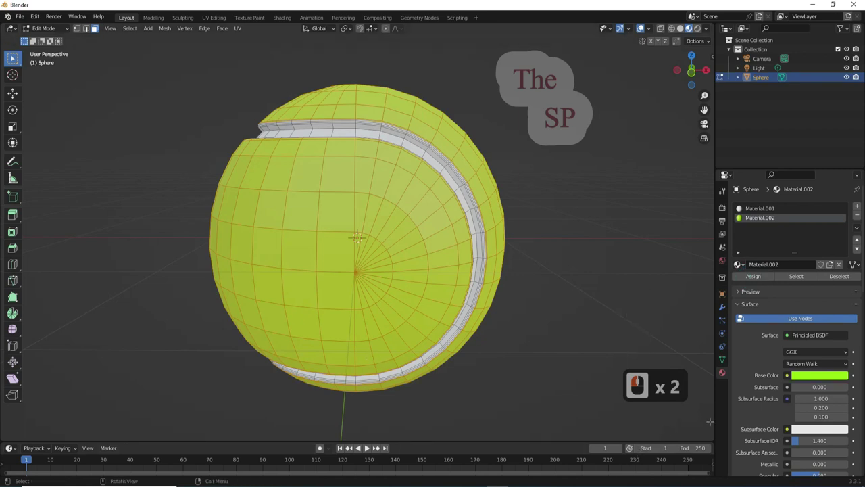
left_click(722, 363)
left_click(855, 236)
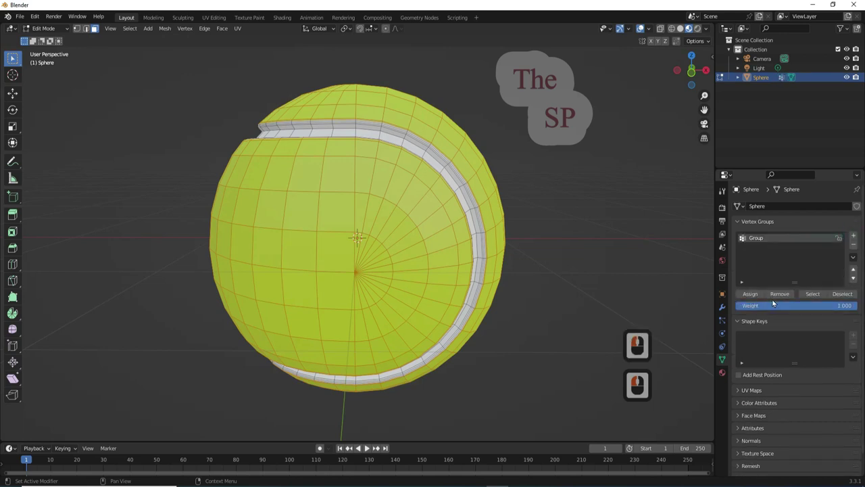
Step: Assign the green material to the ball body and return to Object Mode
left_click(751, 295)
left_click(751, 295)
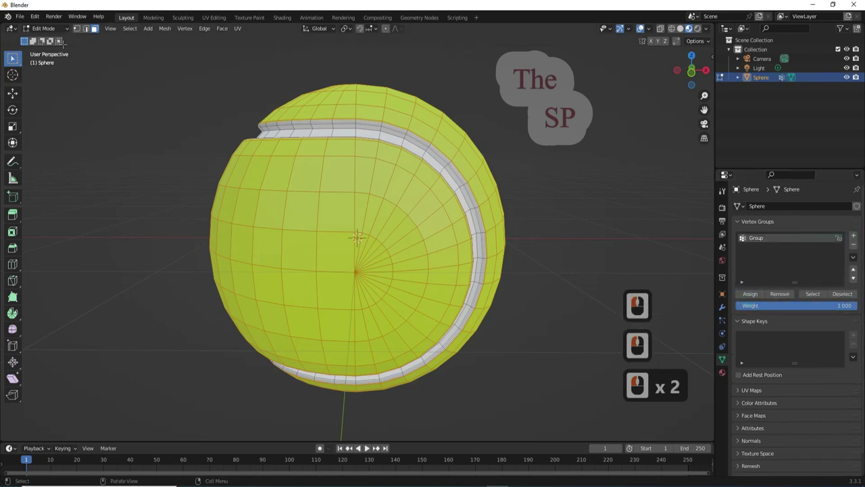
left_click(58, 29)
left_click(53, 40)
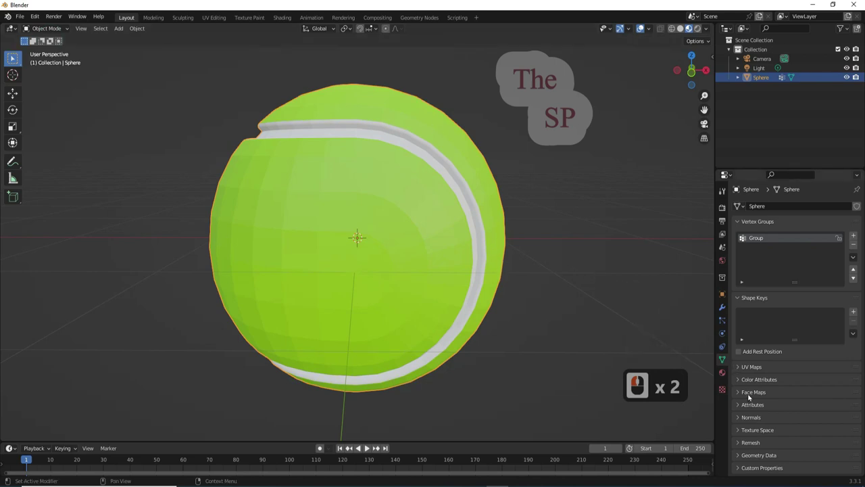
Step: Add a Hair particle system to the ball in Particle Properties
left_click(726, 321)
left_click(860, 207)
left_click(808, 271)
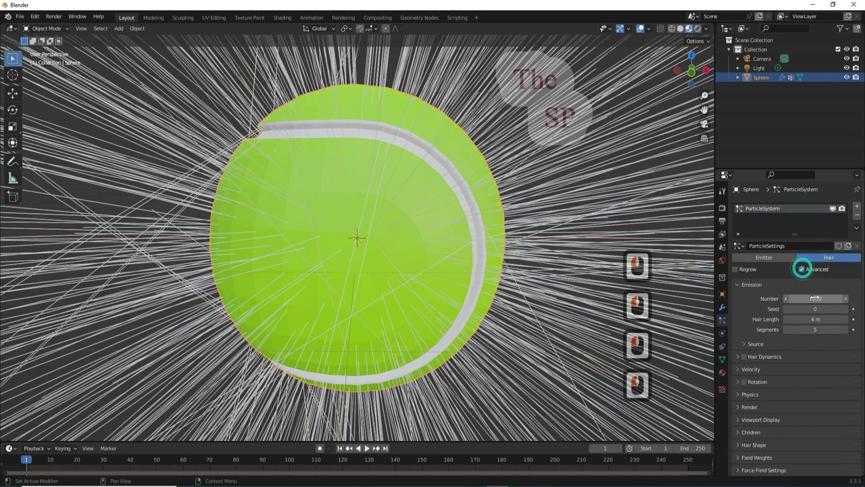
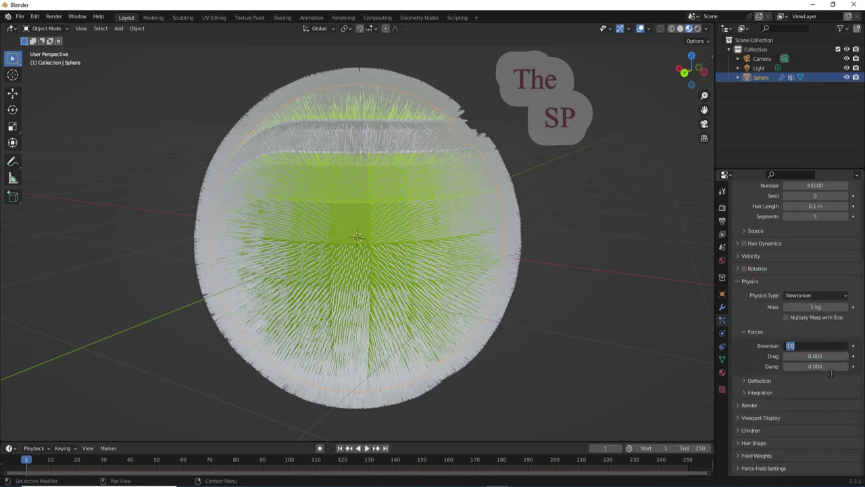
key("0")
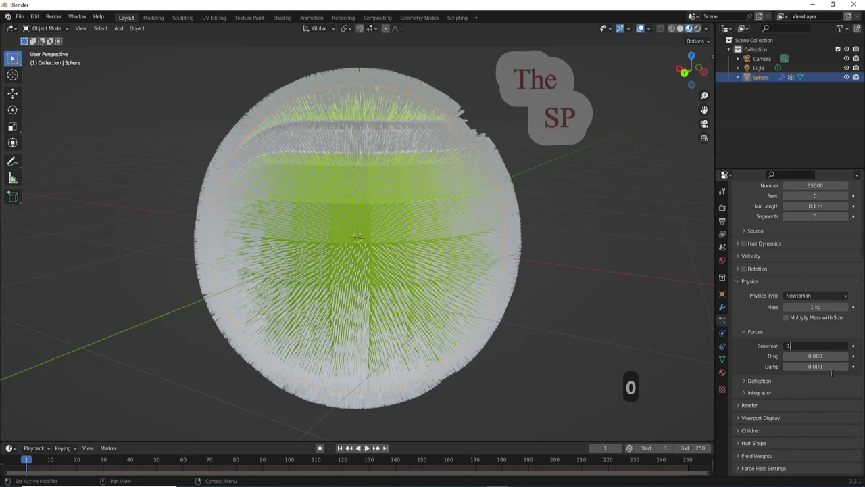